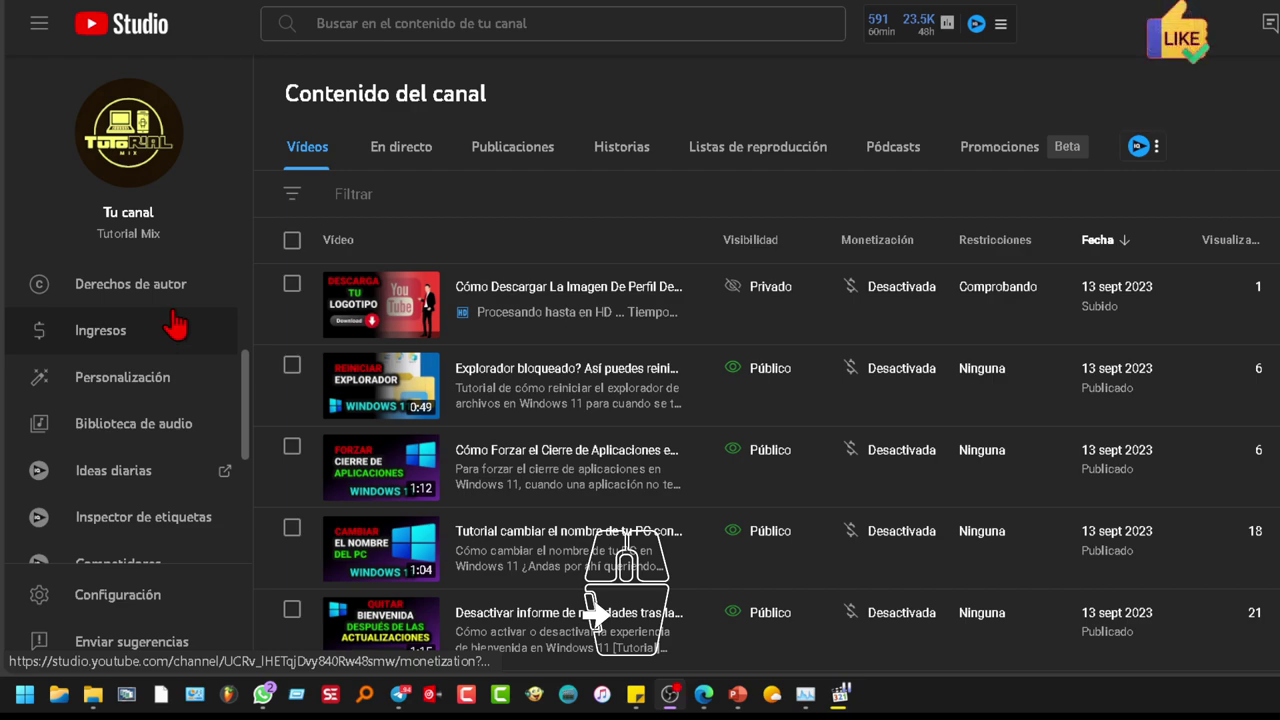
Step: Show the BreakBeat Mix channel's branding settings with its current banner image
left_click(598, 614)
left_click(598, 614)
middle_click(598, 614)
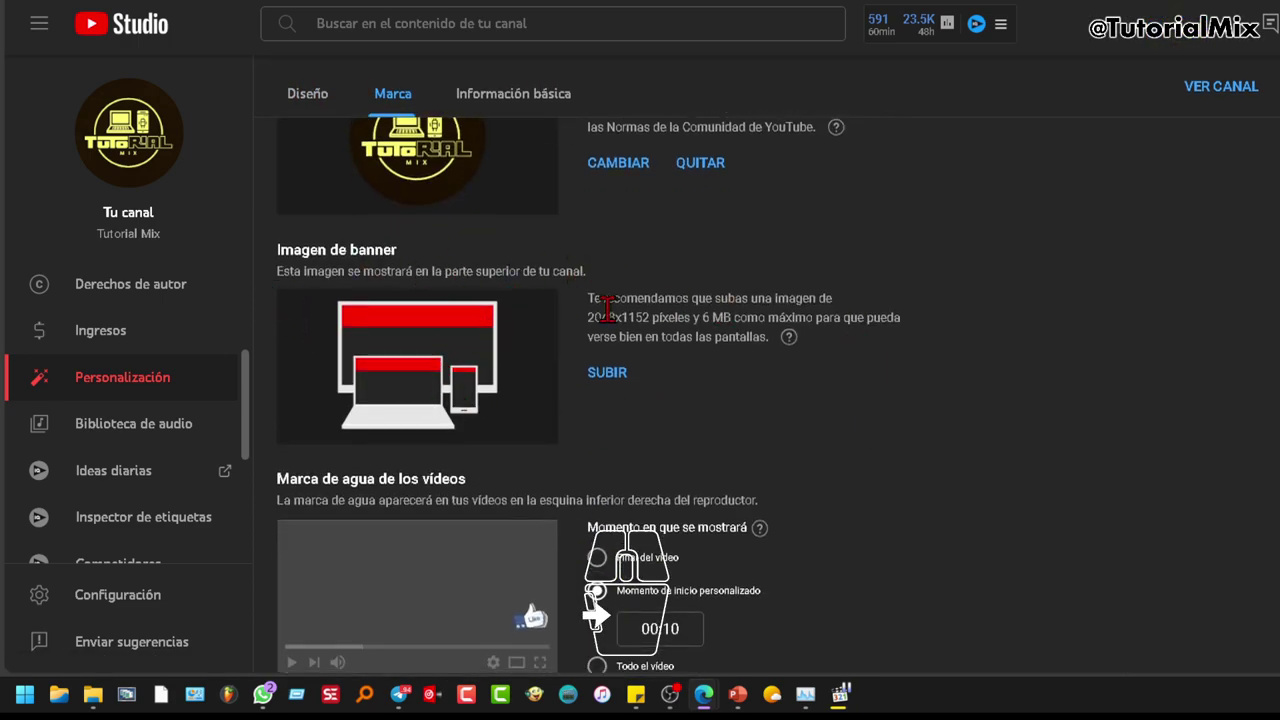
scroll("down", 3)
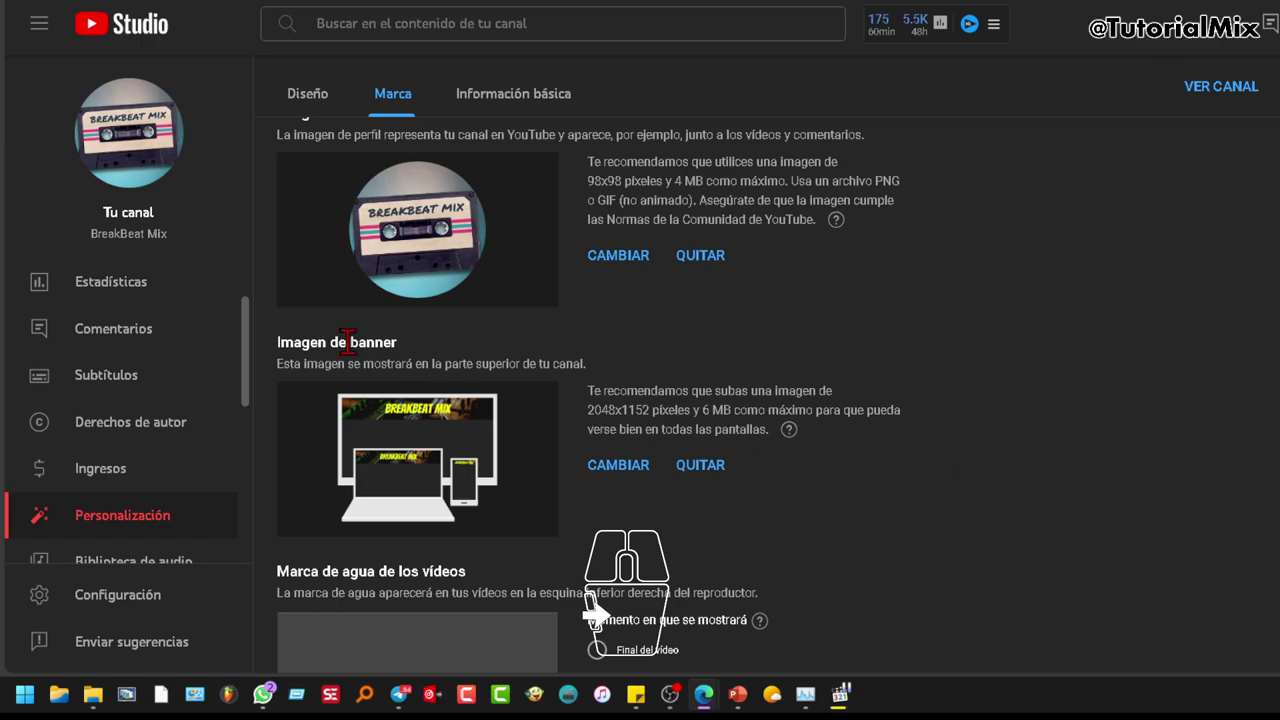
Step: Go to the BreakBeat Mix public channel page and copy its web address
left_click(598, 614)
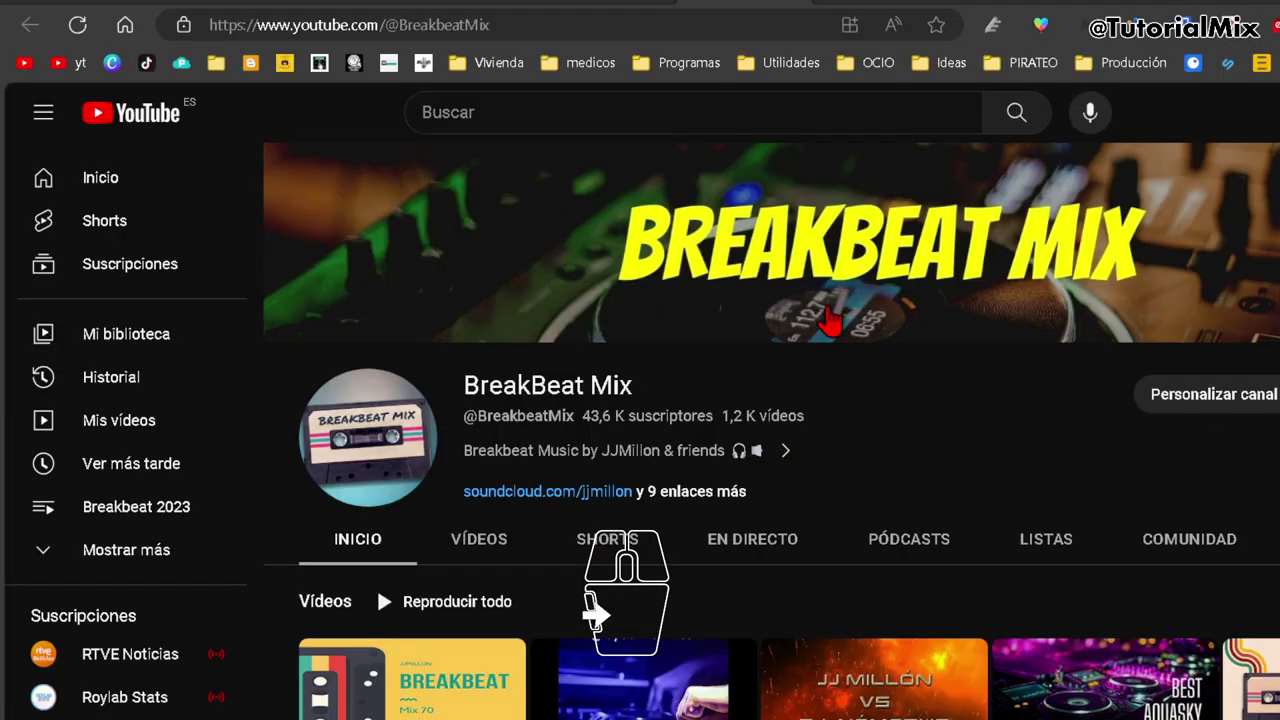
left_click(598, 614)
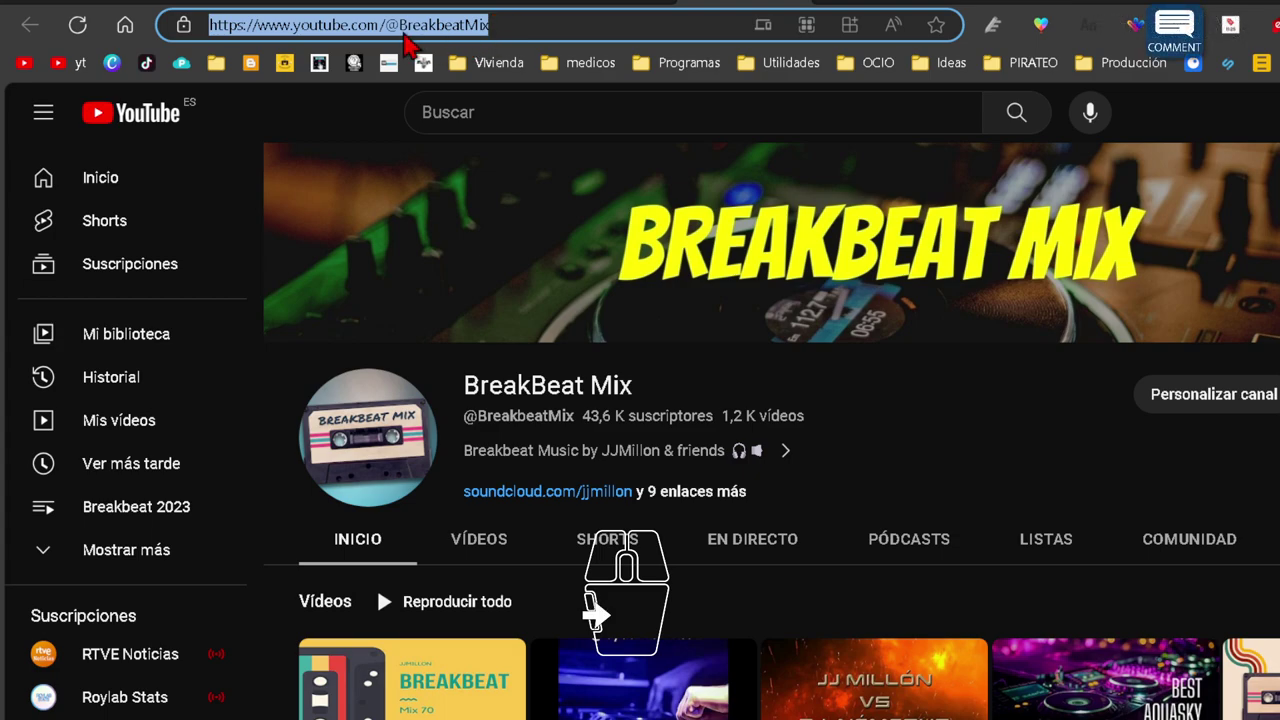
right_click(598, 614)
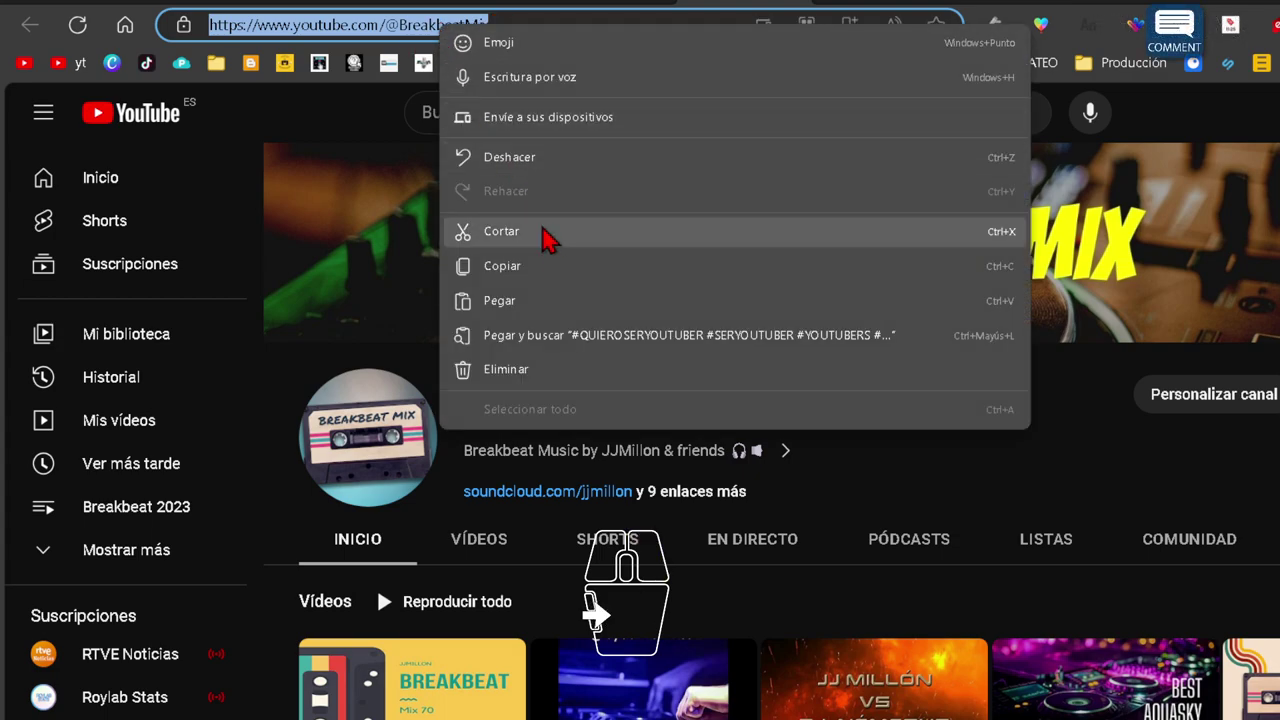
left_click(598, 614)
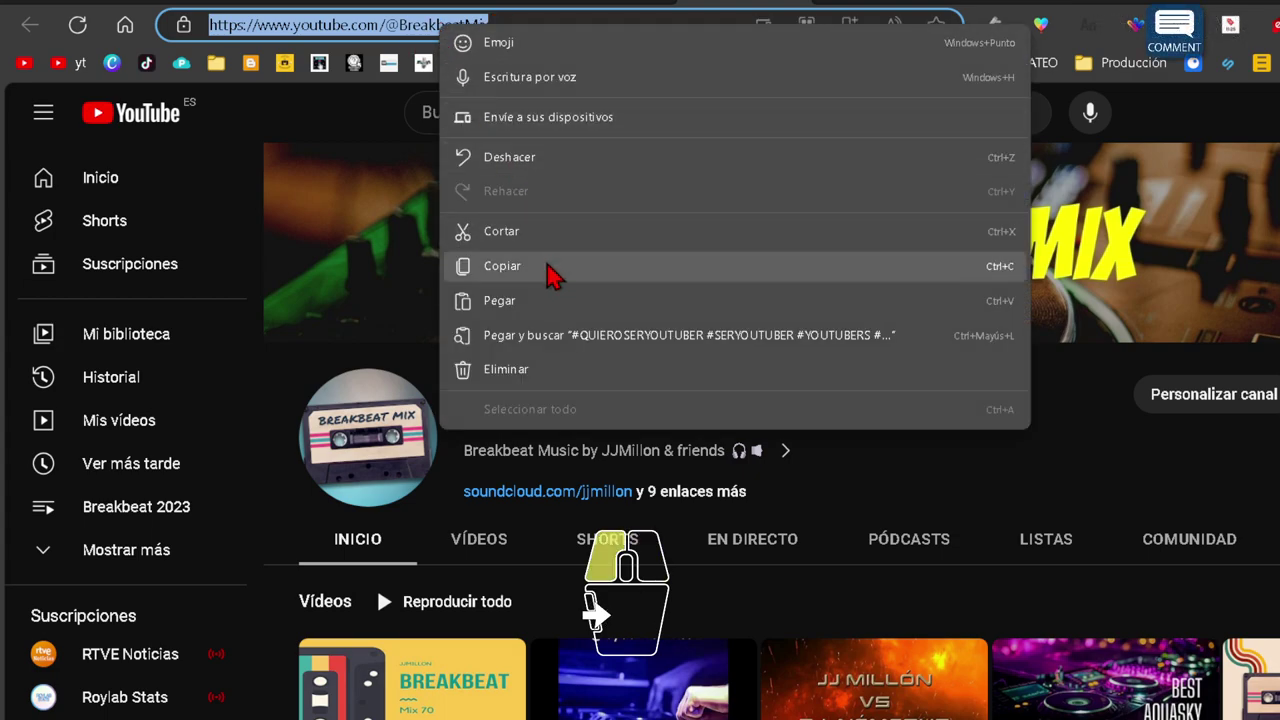
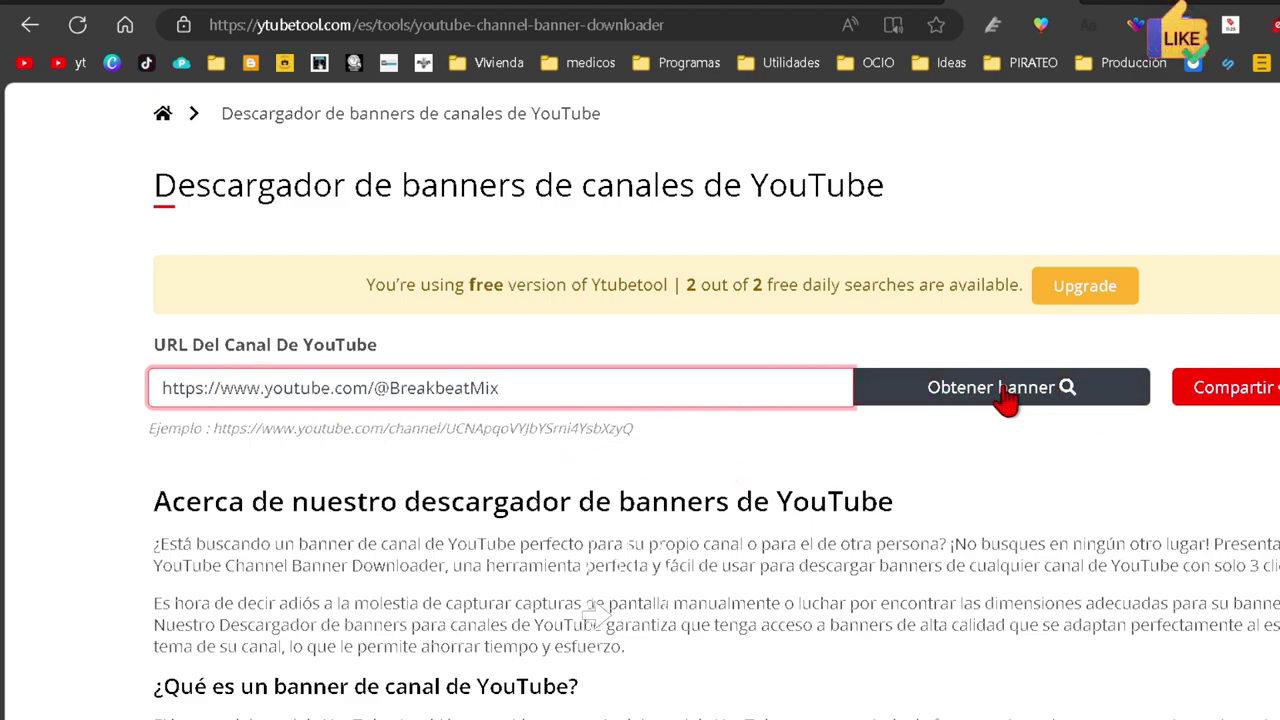
Step: Fetch the BreakBeat Mix banner in Ytubetool and confirm the not-a-robot check
left_click(998, 393)
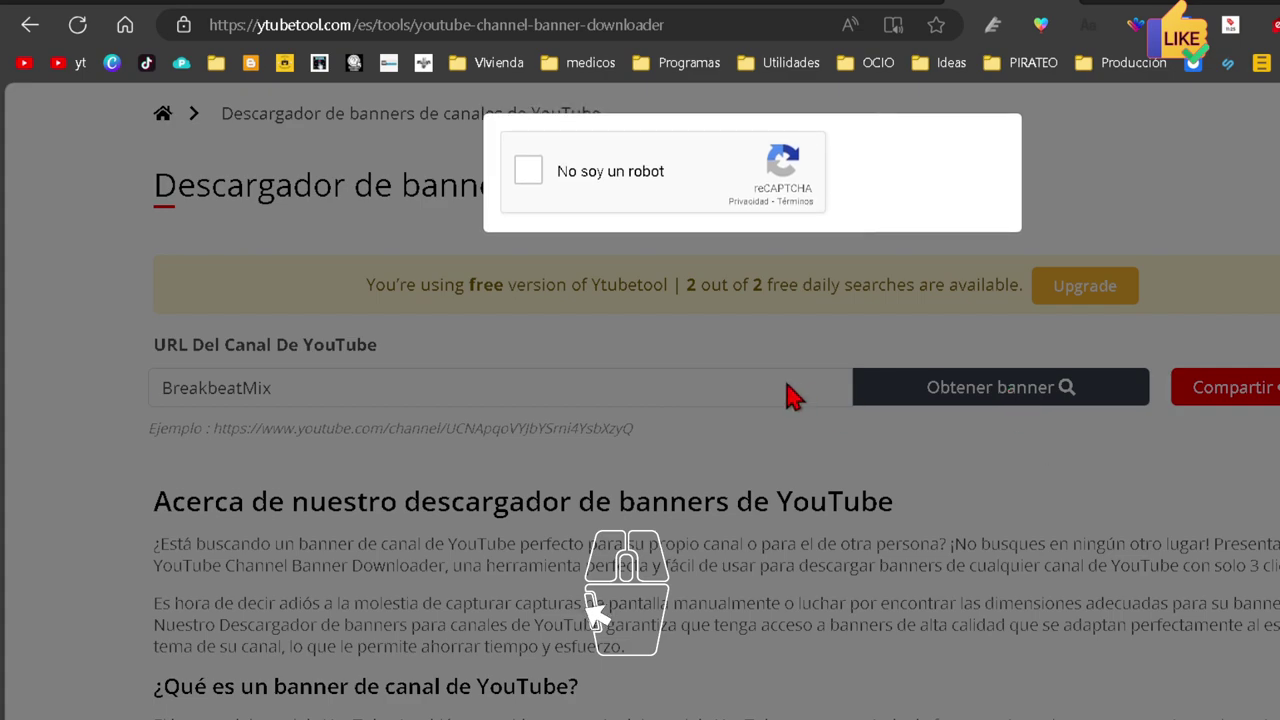
left_click(529, 178)
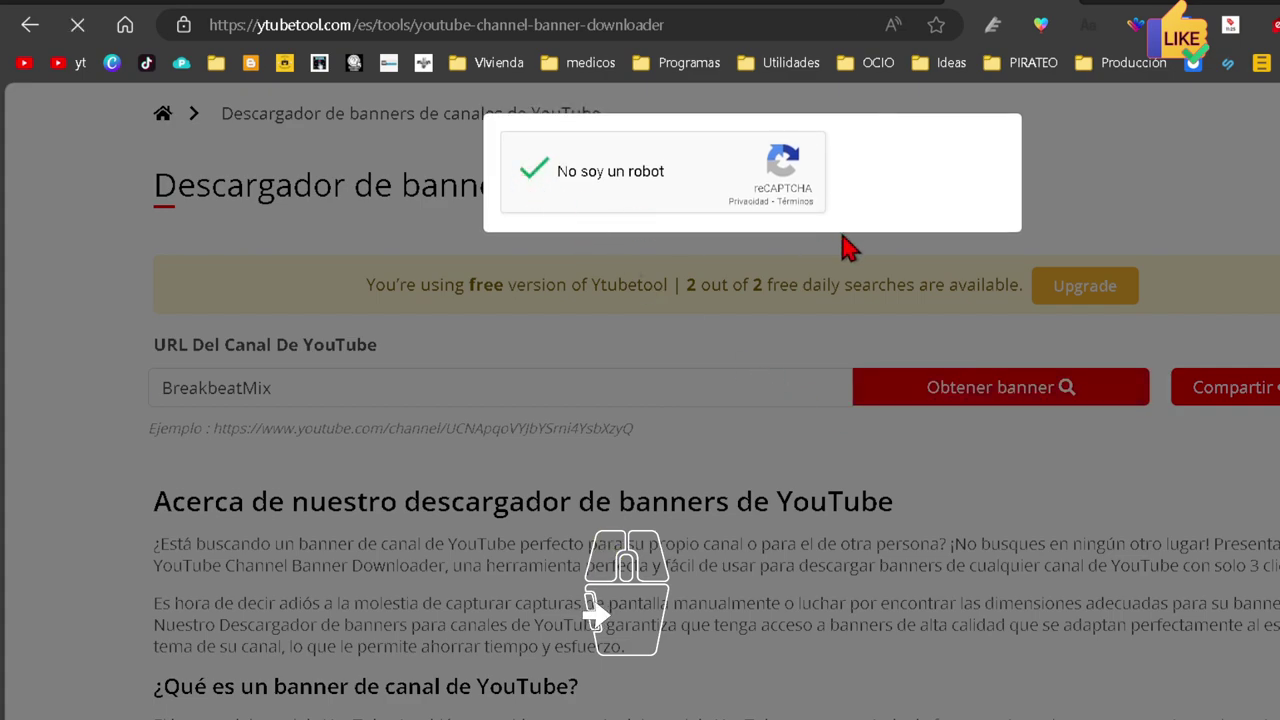
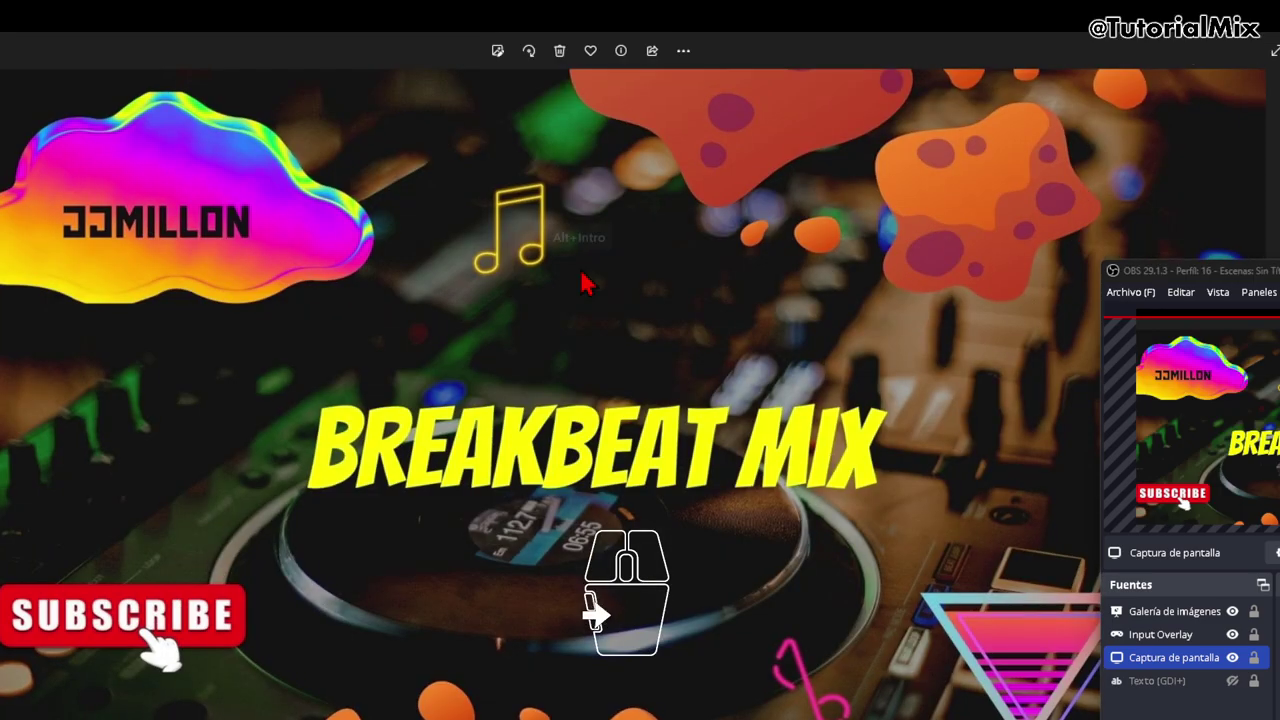
Step: Show Banner.jpg's file information: 2048 x 1152 pixels, 216.6 KB
right_click(598, 614)
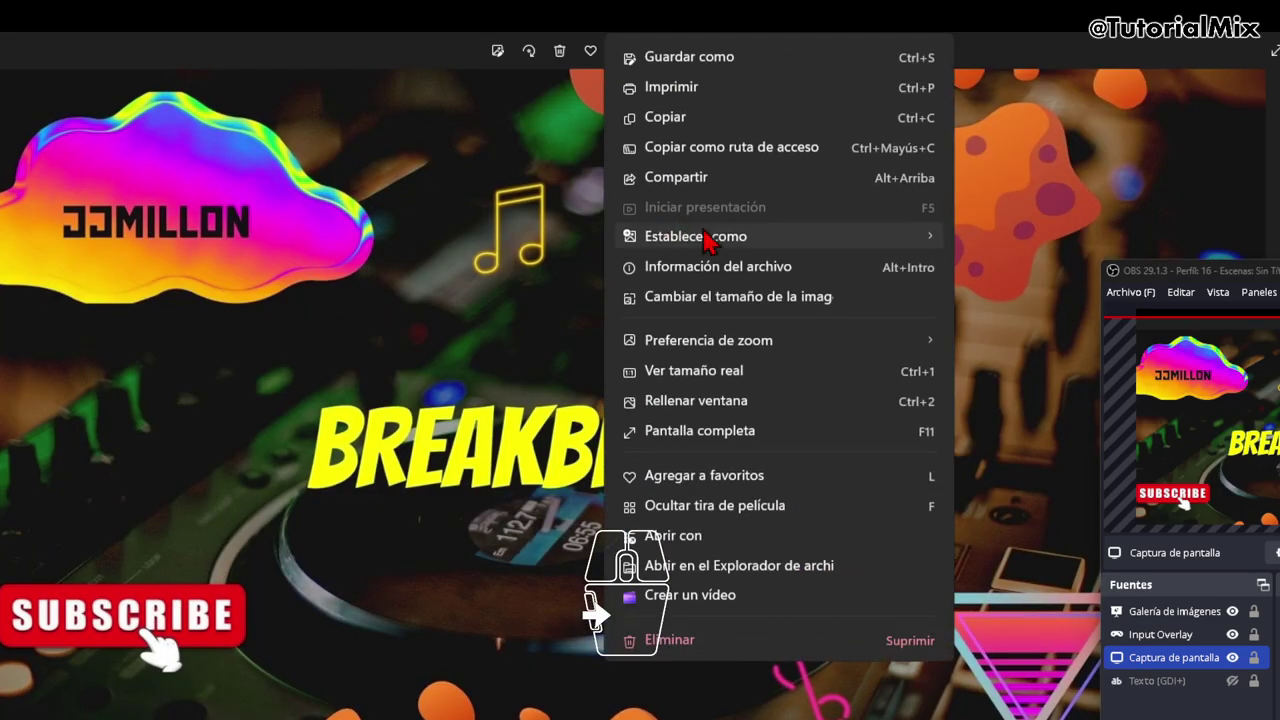
left_click(598, 614)
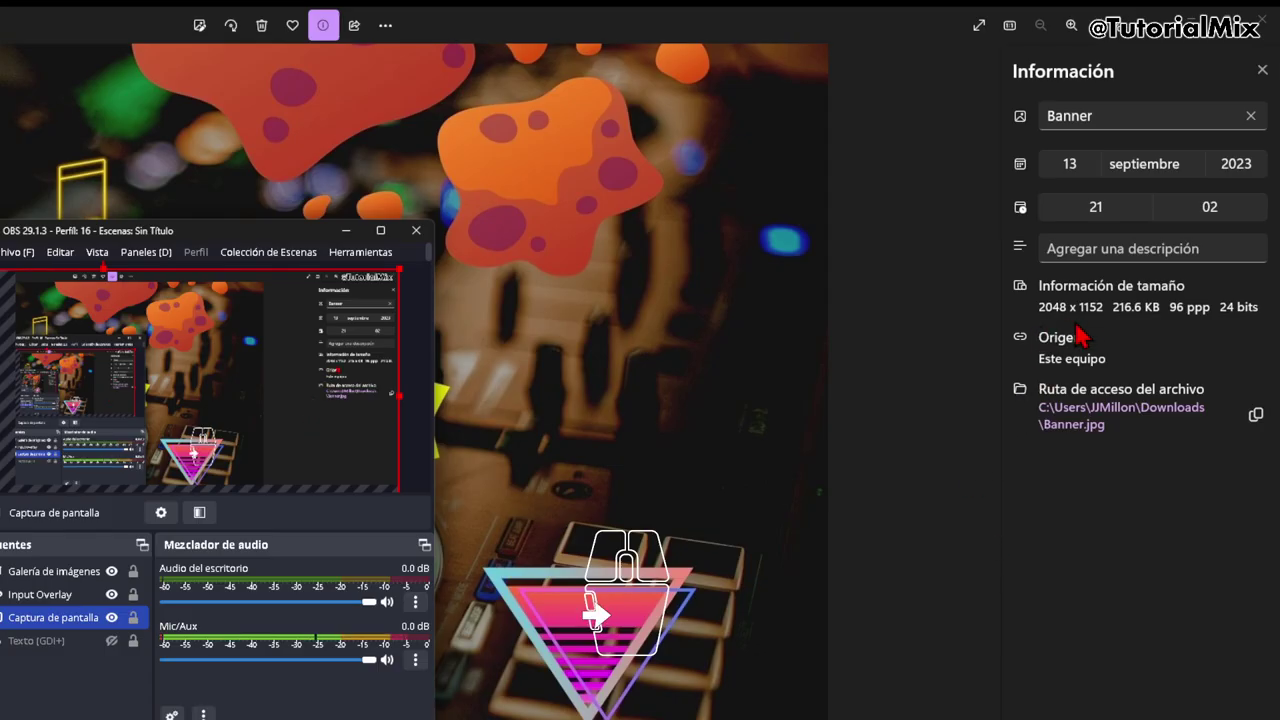